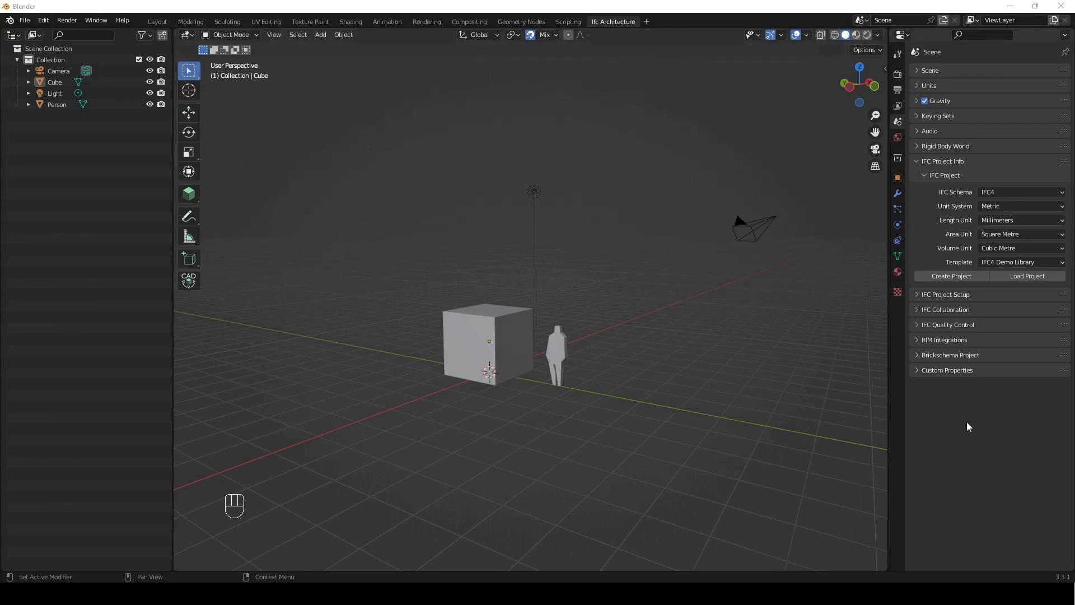
- Select scene objects, start a grab on the cube, cancel it and undo back to a clean state
{"action": "left_click", "coordinate": [976, 459]}
{"action": "left_click_drag", "start_coordinate": [112, 396], "coordinate": [45, 67]}
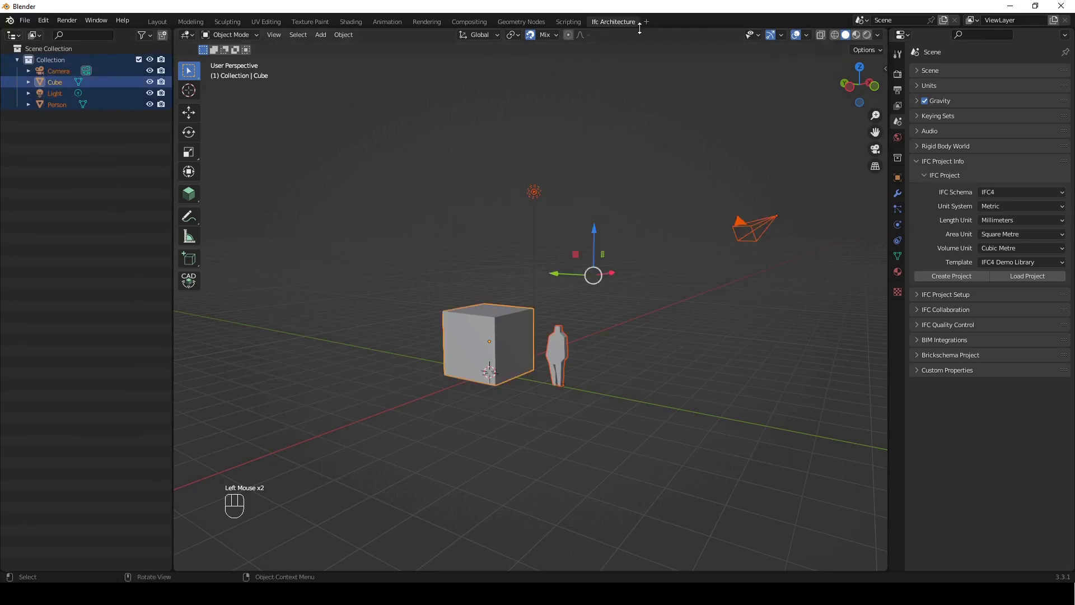
{"action": "left_click_drag", "start_coordinate": [550, 38], "coordinate": [586, 219]}
{"action": "left_click", "coordinate": [501, 341]}
{"action": "key", "text": "g"}
{"action": "key", "text": "Escape"}
{"action": "left_click_drag", "start_coordinate": [783, 35], "coordinate": [506, 314]}
{"action": "left_click_drag", "start_coordinate": [493, 300], "coordinate": [516, 262]}
{"action": "key", "text": "ctrl+z"}
{"action": "key", "text": "ctrl+z"}
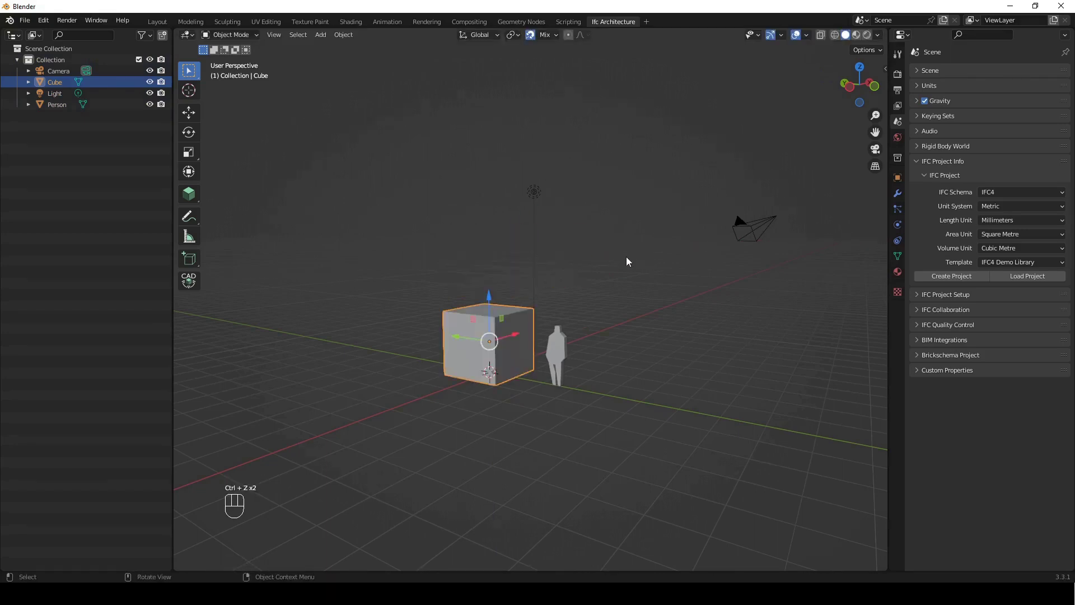
- Bring up the drawings list and switch the view to the MY STOREY PLAN drawing
{"action": "left_click", "coordinate": [362, 407]}
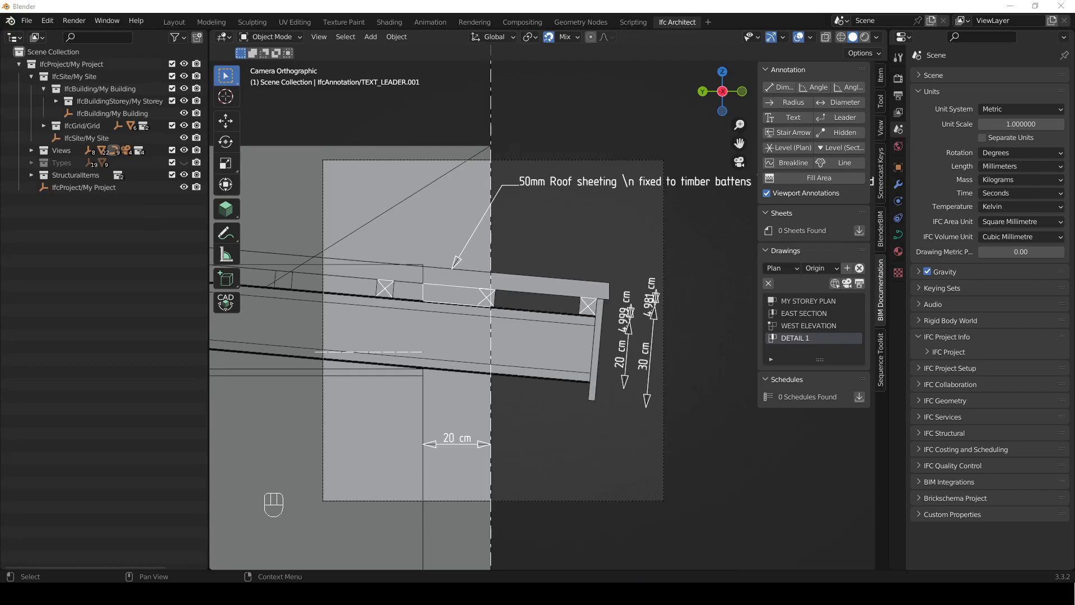
{"action": "left_click", "coordinate": [760, 491]}
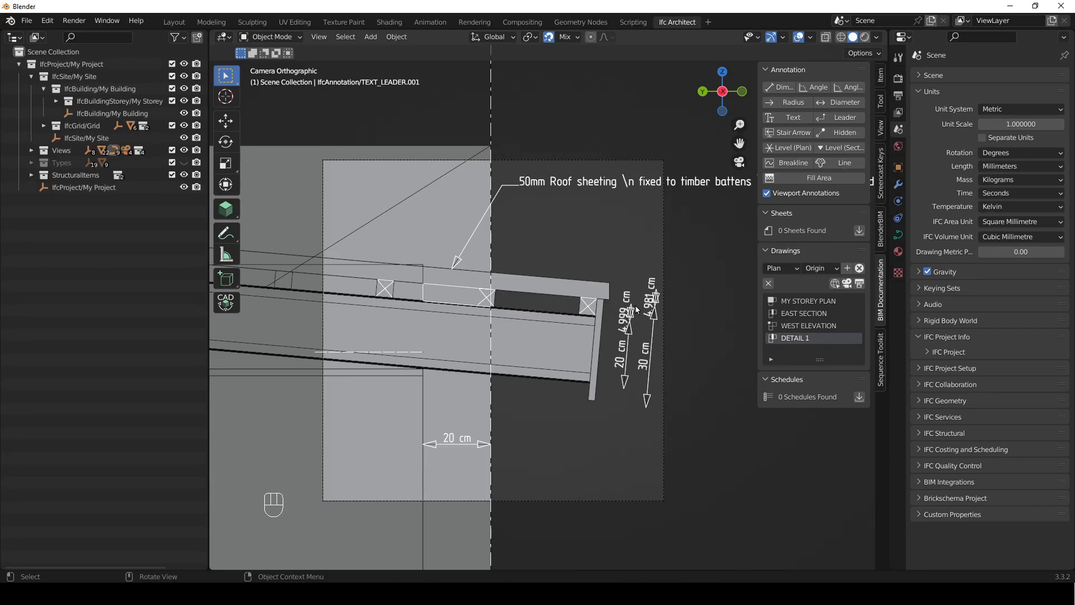
{"action": "left_click", "coordinate": [726, 492]}
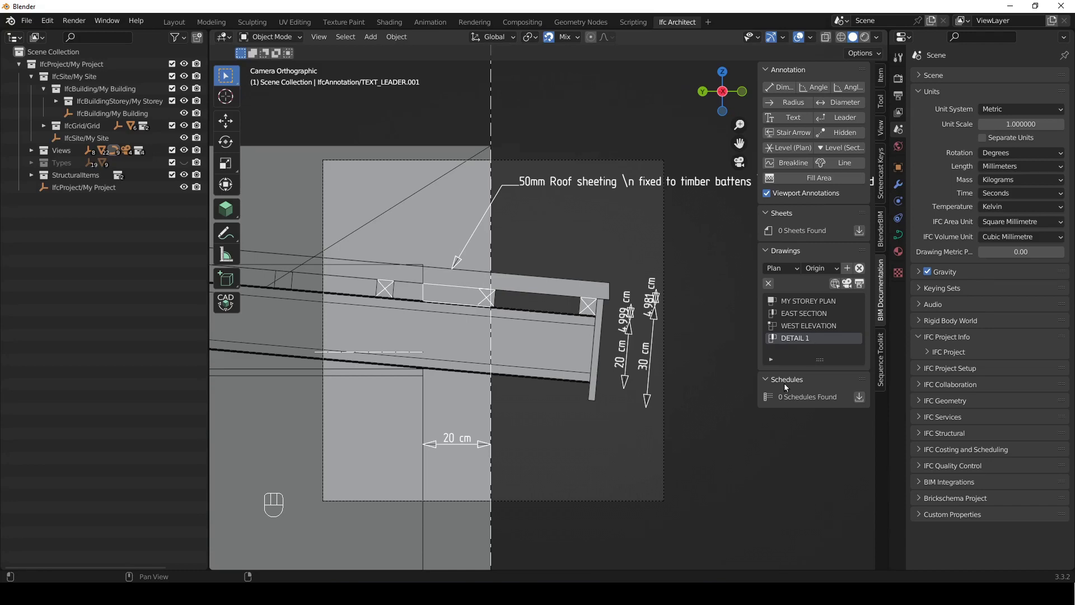
{"action": "left_click", "coordinate": [830, 298]}
- Activate the MY STOREY PLAN view and create its drawing
{"action": "left_click", "coordinate": [826, 303]}
{"action": "left_click", "coordinate": [853, 288]}
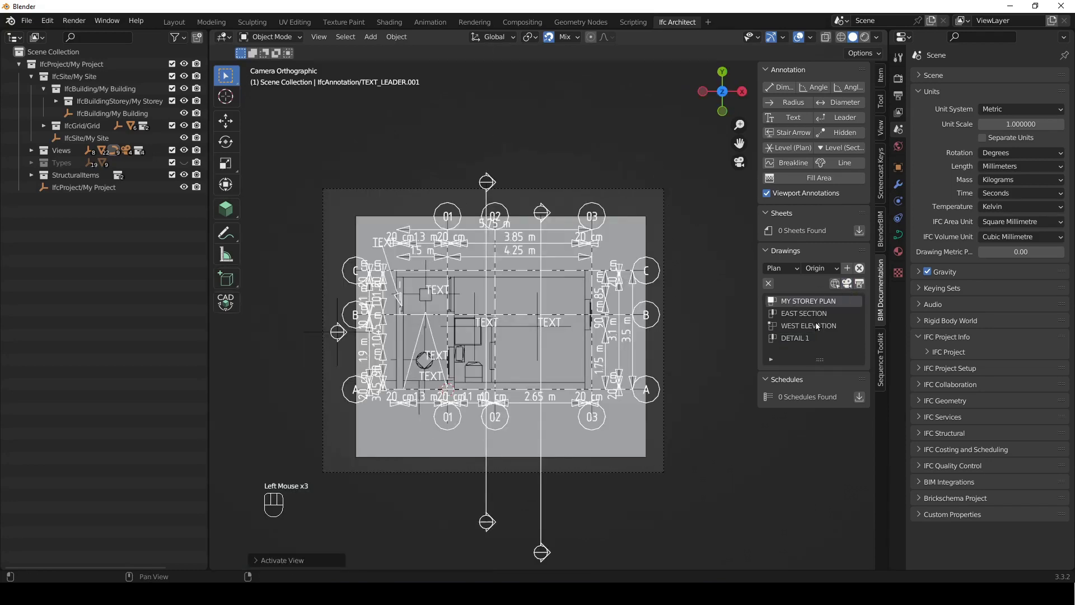
{"action": "left_click", "coordinate": [770, 196]}
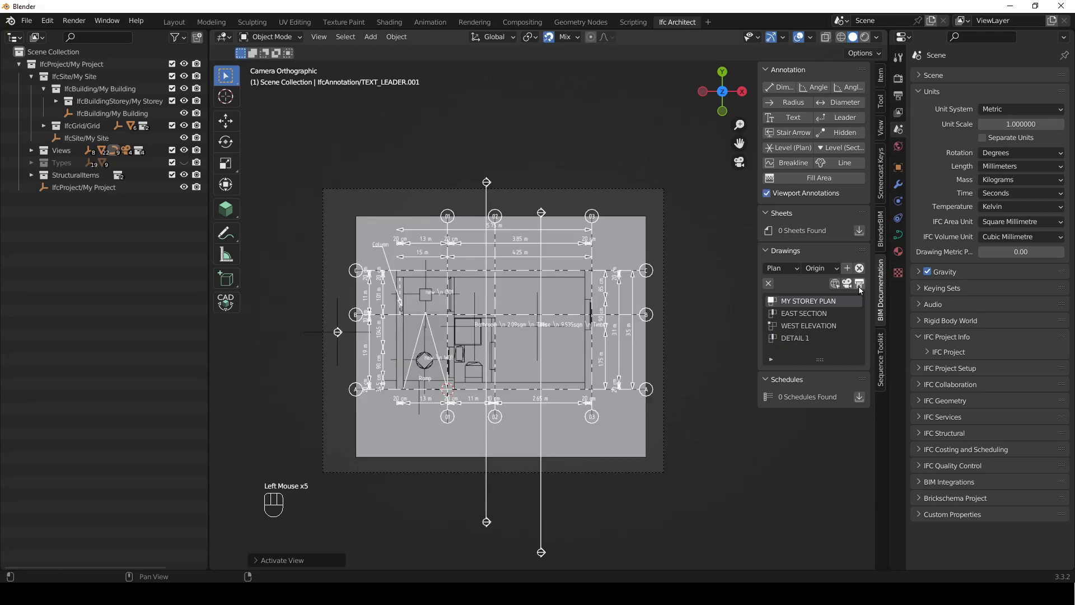
{"action": "left_click", "coordinate": [864, 289]}
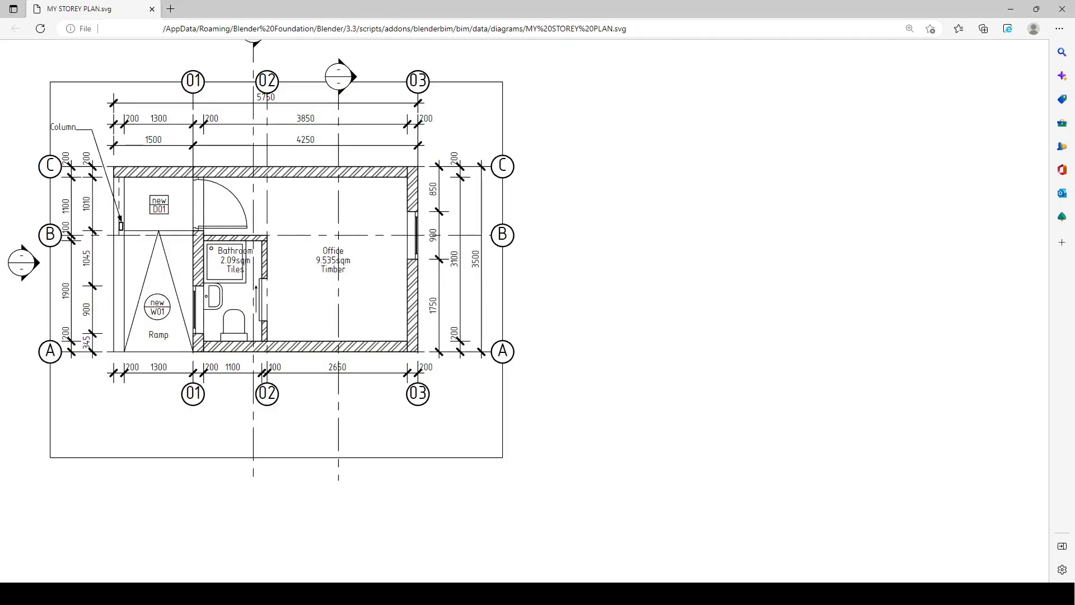
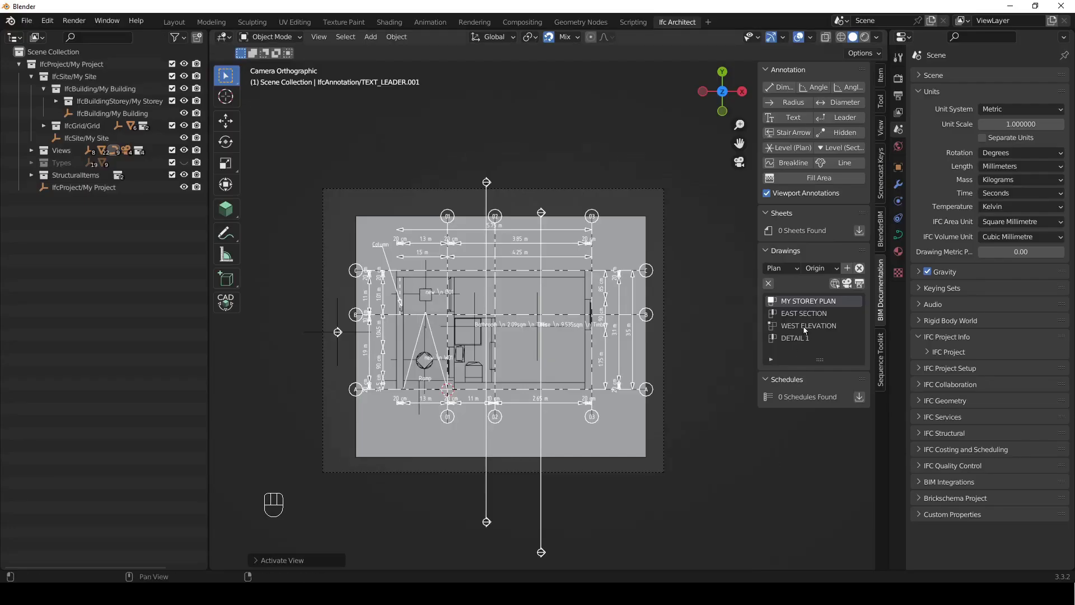
{"action": "left_click", "coordinate": [817, 314]}
{"action": "left_click", "coordinate": [853, 284]}
- Activate EAST SECTION, set its drawing scale to 1:50 and create the drawing
{"action": "left_click", "coordinate": [667, 294]}
{"action": "left_click", "coordinate": [904, 223]}
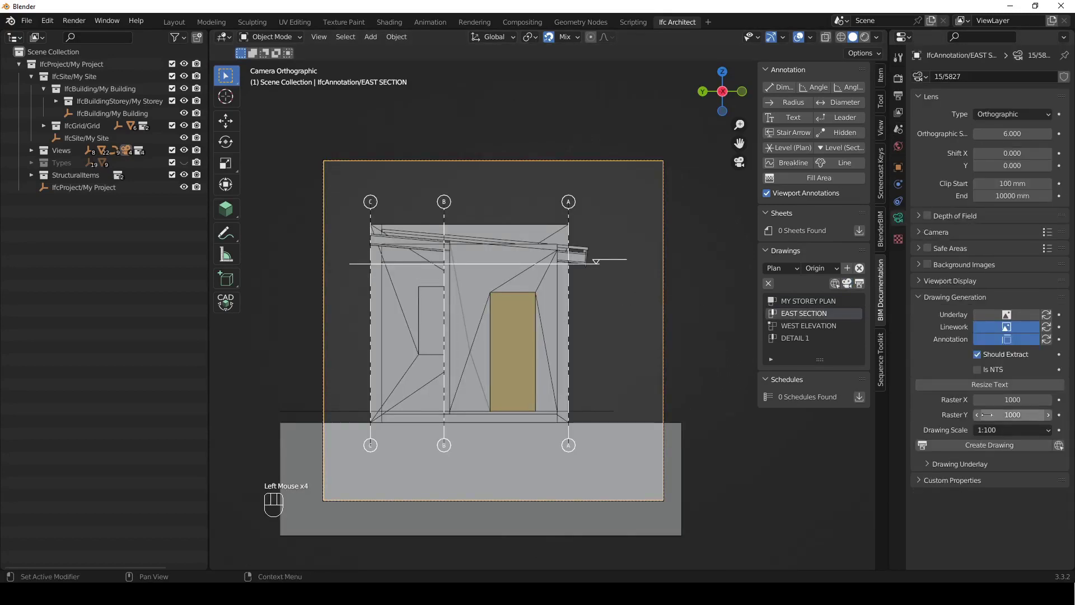
{"action": "left_click_drag", "start_coordinate": [991, 435], "coordinate": [998, 329]}
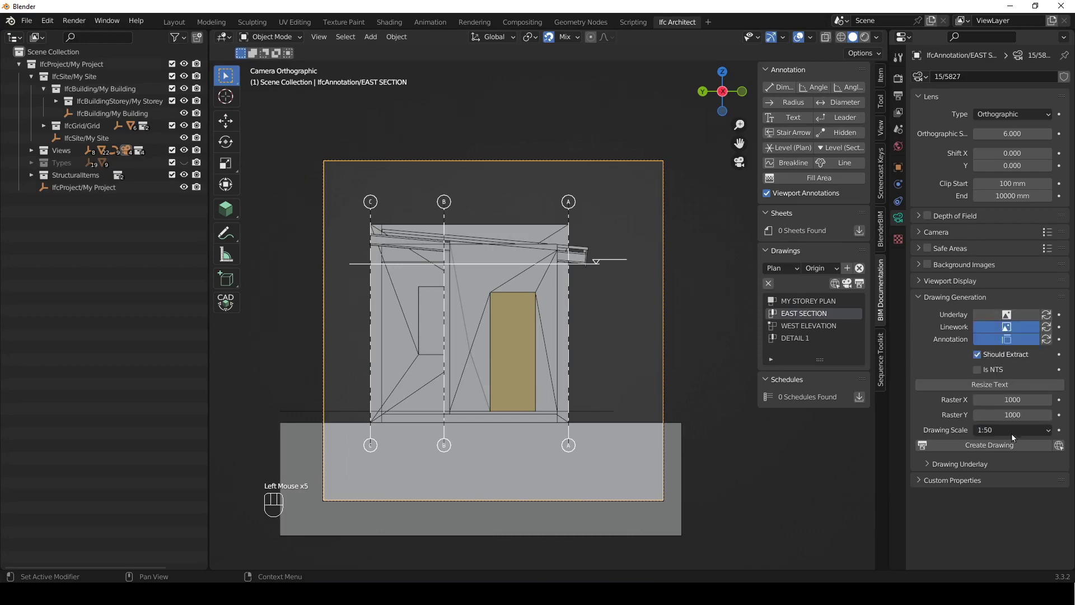
{"action": "left_click", "coordinate": [999, 450]}
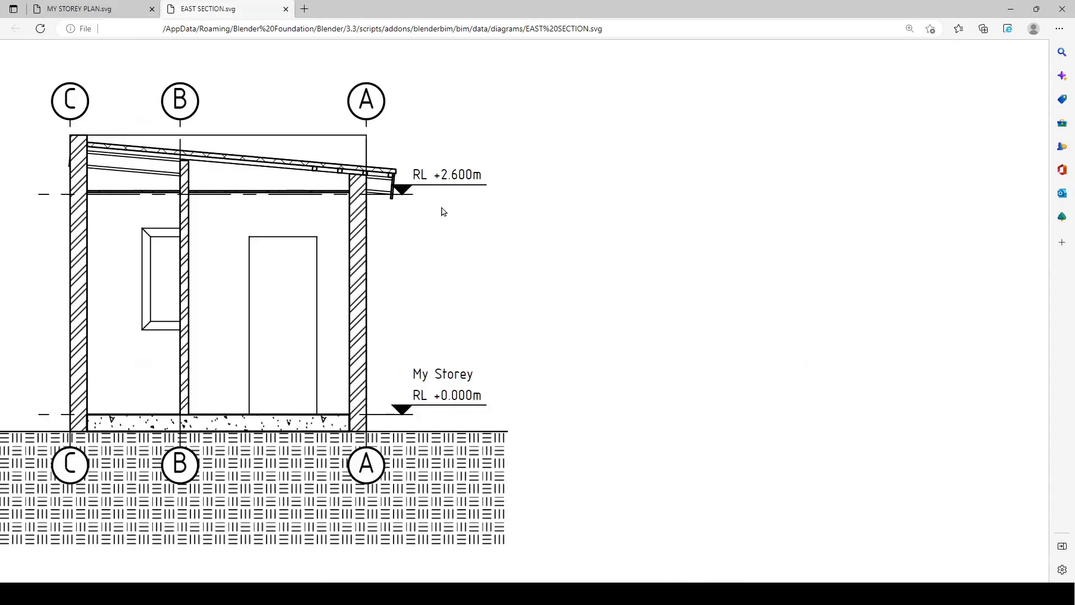
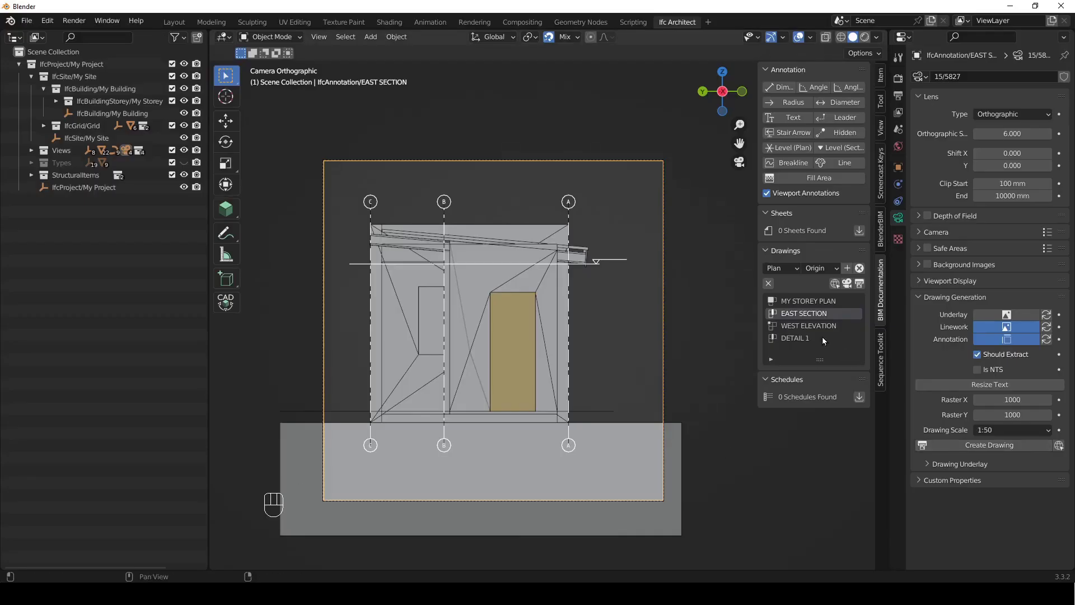
- Create the WEST ELEVATION and DETAIL 1 roof detail drawings from their views
{"action": "left_click_drag", "start_coordinate": [832, 327], "coordinate": [853, 286]}
{"action": "left_click", "coordinate": [853, 286]}
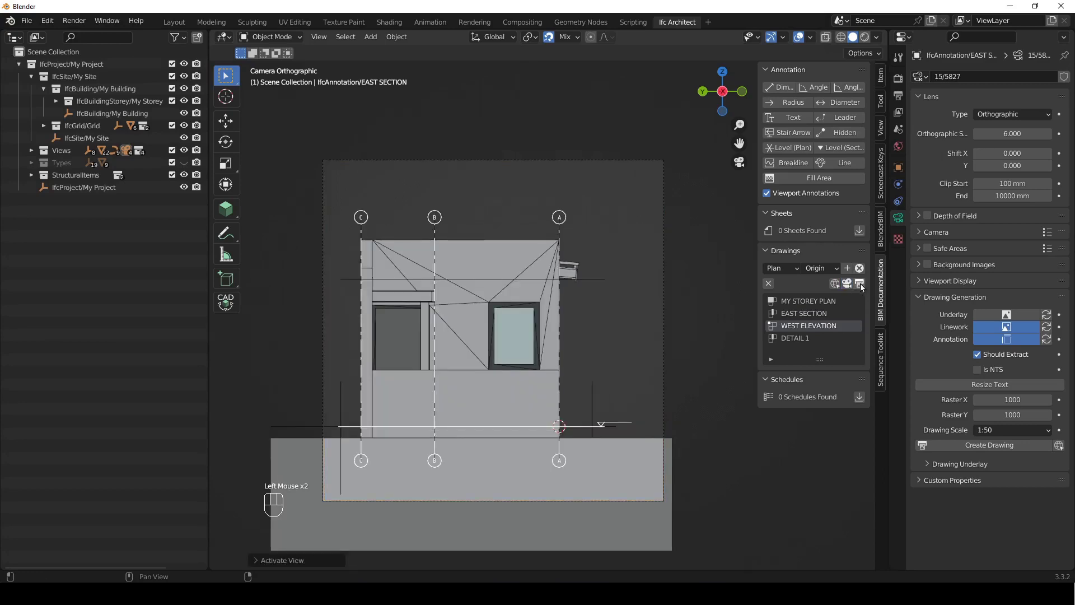
{"action": "left_click", "coordinate": [867, 286]}
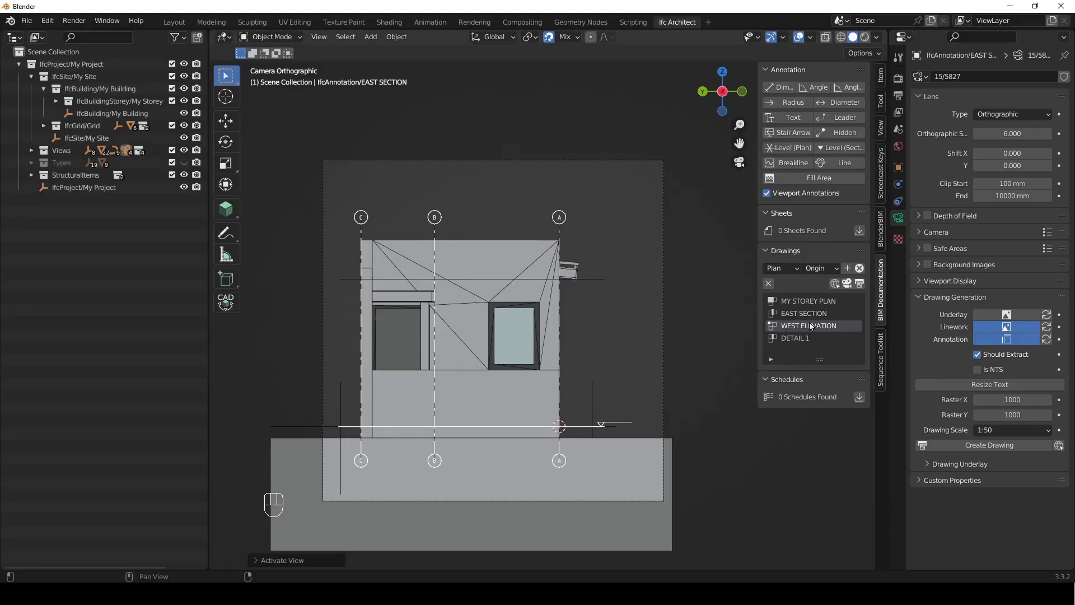
{"action": "left_click_drag", "start_coordinate": [810, 341], "coordinate": [851, 287]}
{"action": "left_click", "coordinate": [862, 287]}
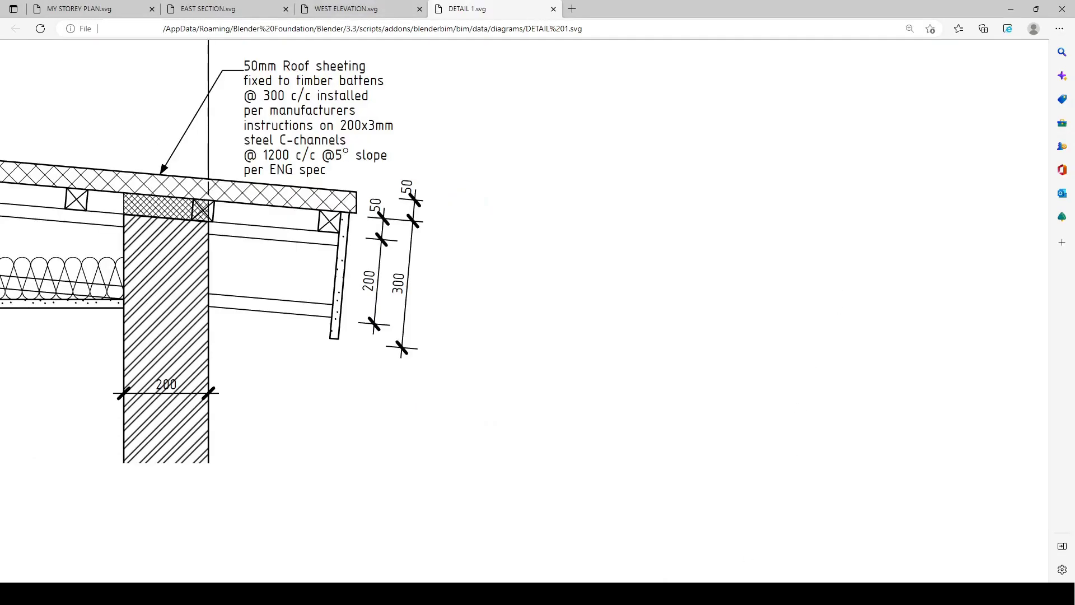
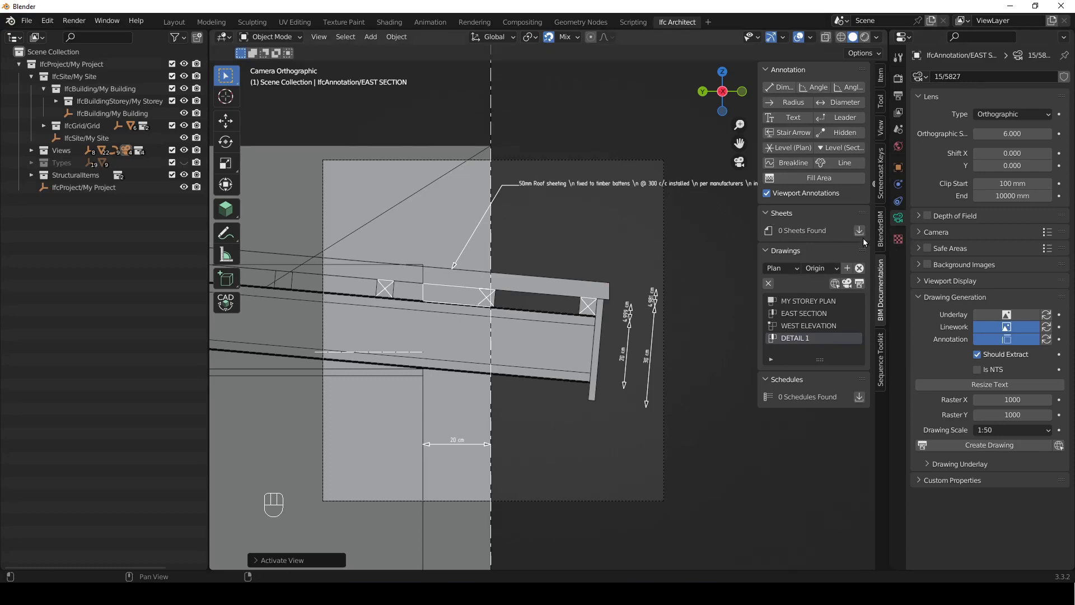
- Add a new A3 sheet A00 - UNTITLED, select it and pick MY STOREY PLAN for placement
{"action": "left_click", "coordinate": [868, 234]}
{"action": "left_click_drag", "start_coordinate": [809, 231], "coordinate": [799, 270]}
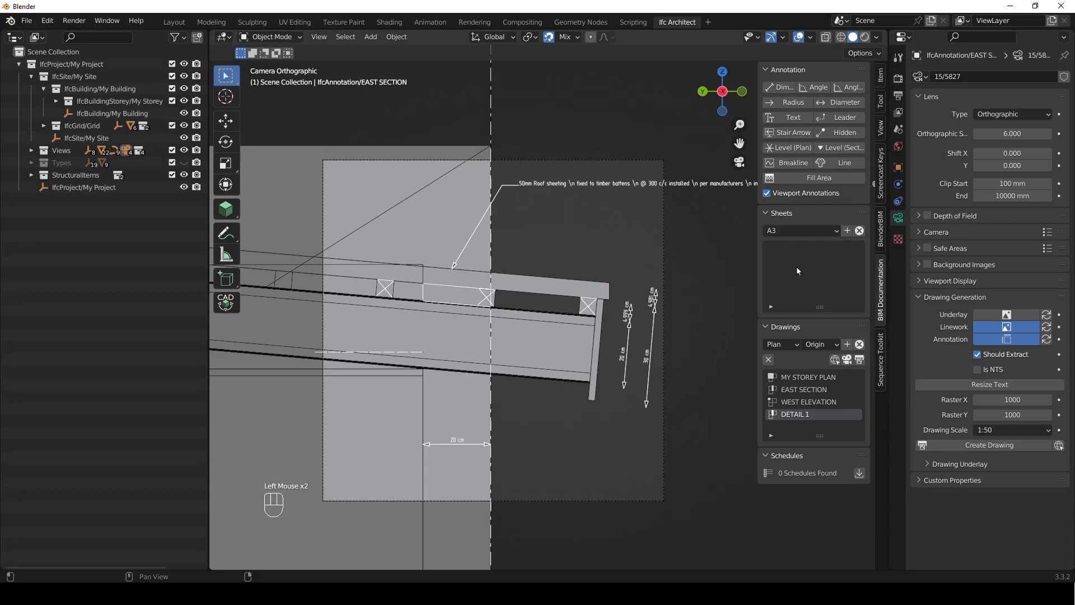
{"action": "left_click", "coordinate": [851, 234]}
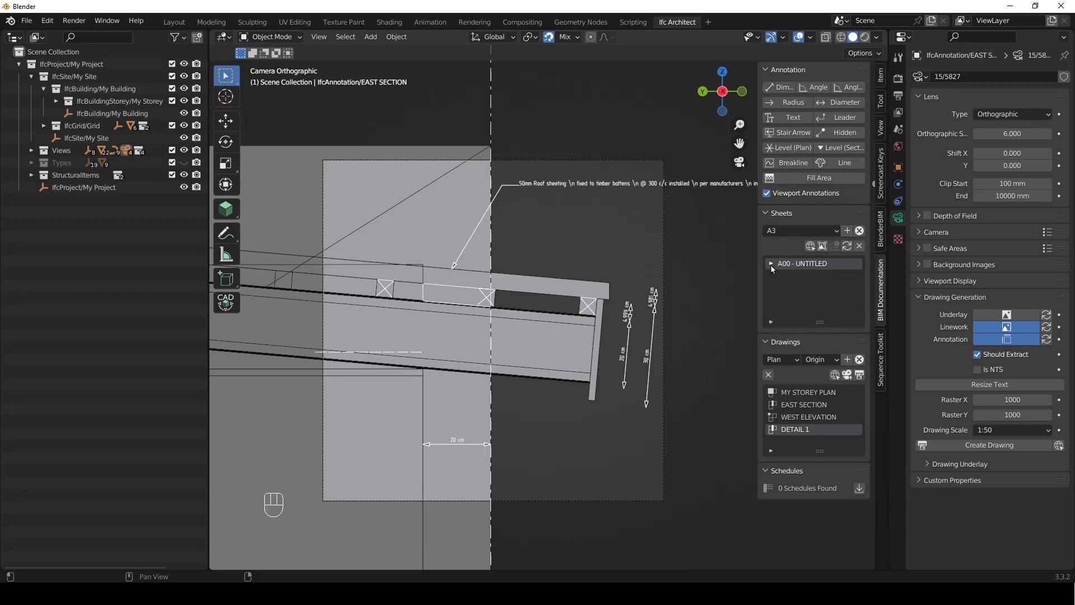
{"action": "left_click", "coordinate": [776, 267]}
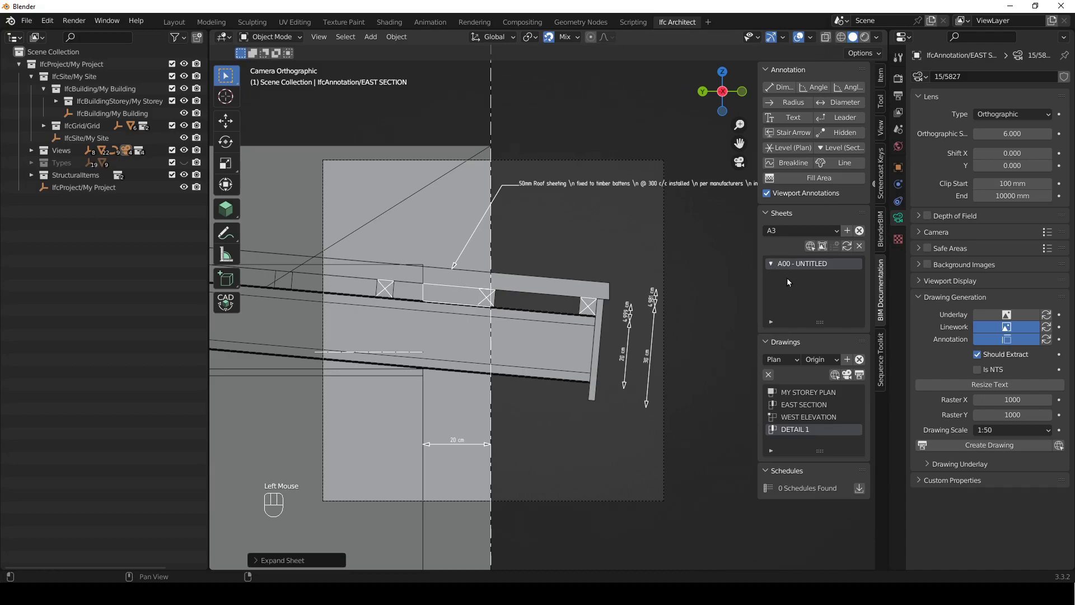
{"action": "left_click_drag", "start_coordinate": [824, 393], "coordinate": [828, 255]}
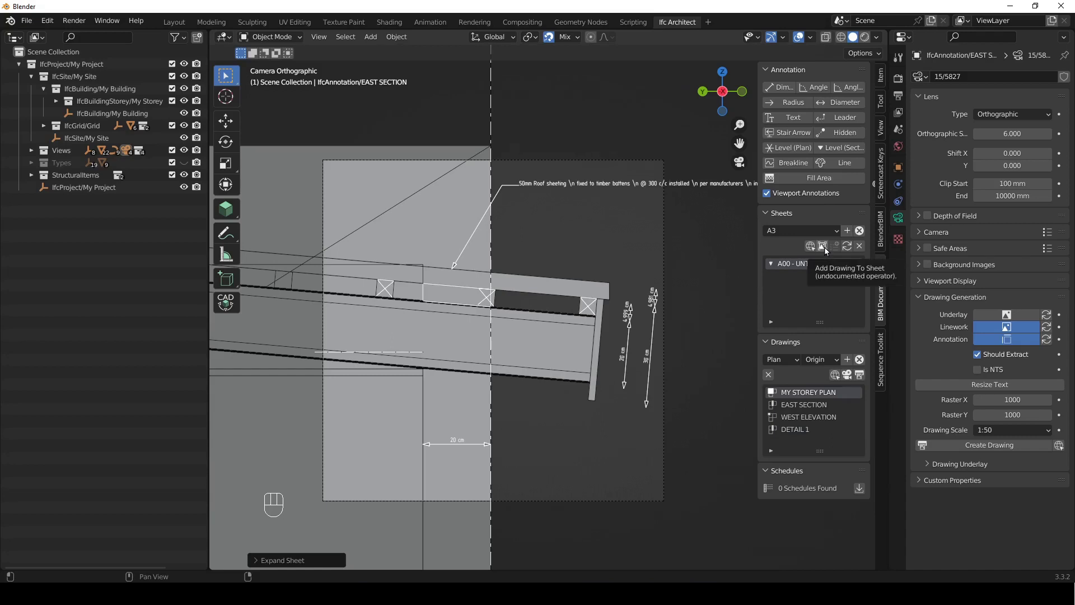
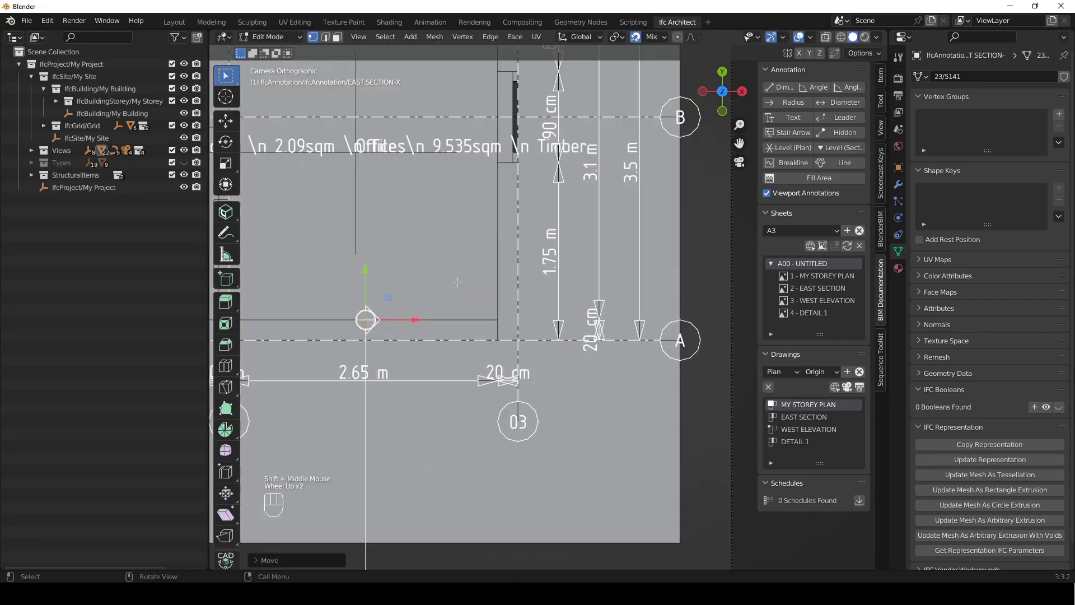
- Move the east section cut line -650 along Y so it spans between grids 02 and 03
{"action": "key", "text": "g"}
{"action": "key", "text": "y"}
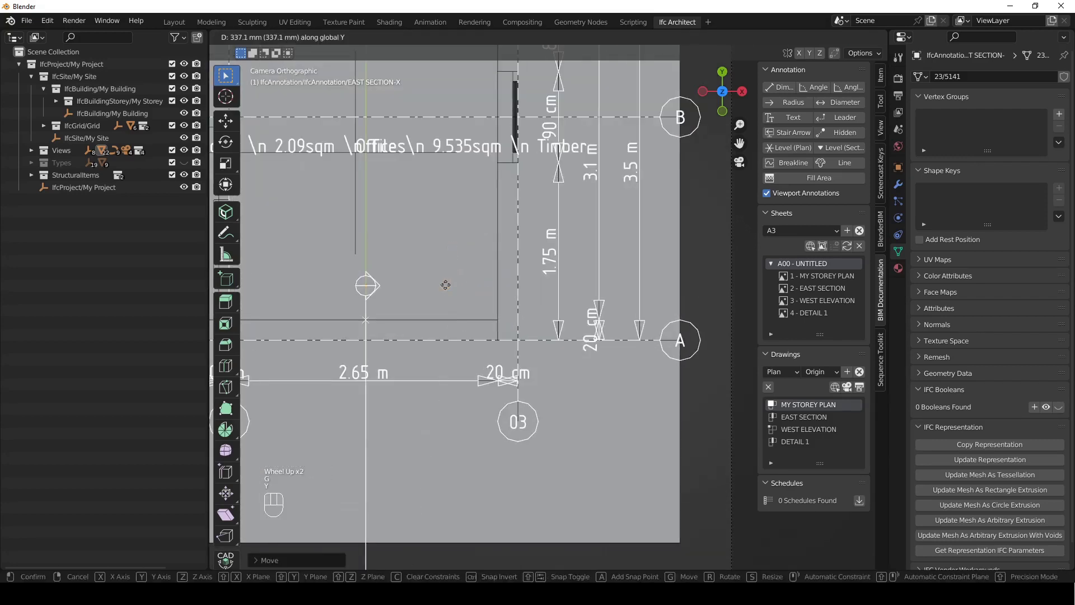
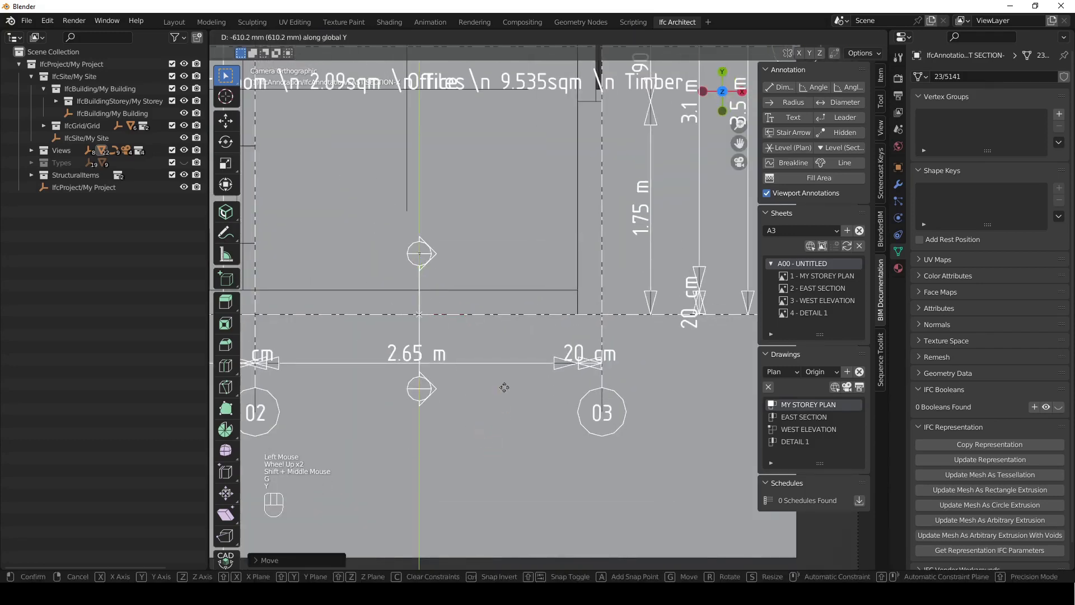
{"action": "key", "text": "KP_Subtract"}
{"action": "key", "text": "KP_6"}
{"action": "key", "text": "KP_5"}
{"action": "key", "text": "KP_0"}
{"action": "key", "text": "Return"}
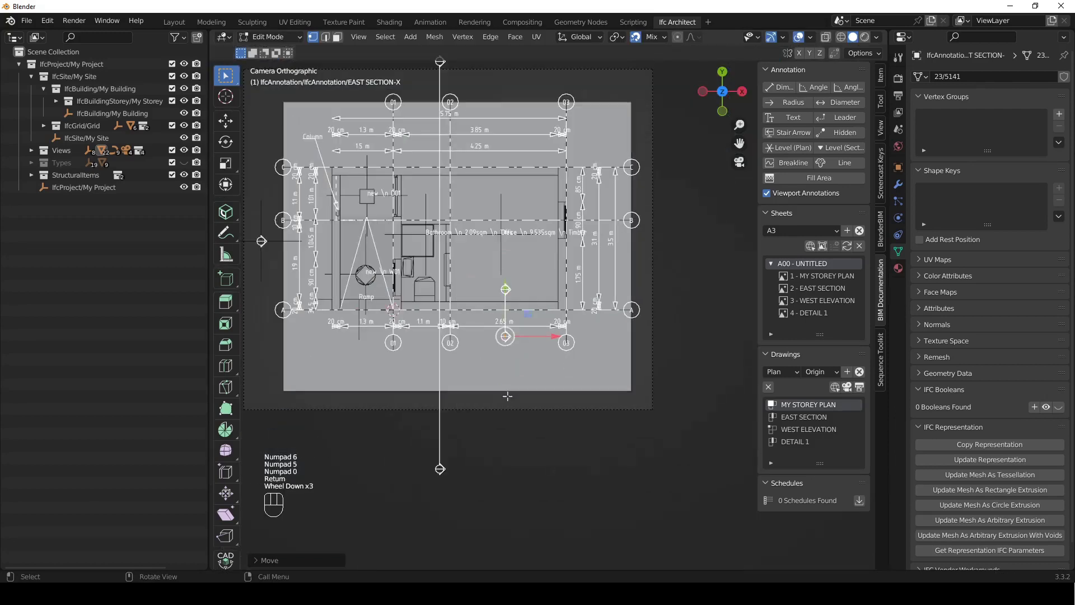
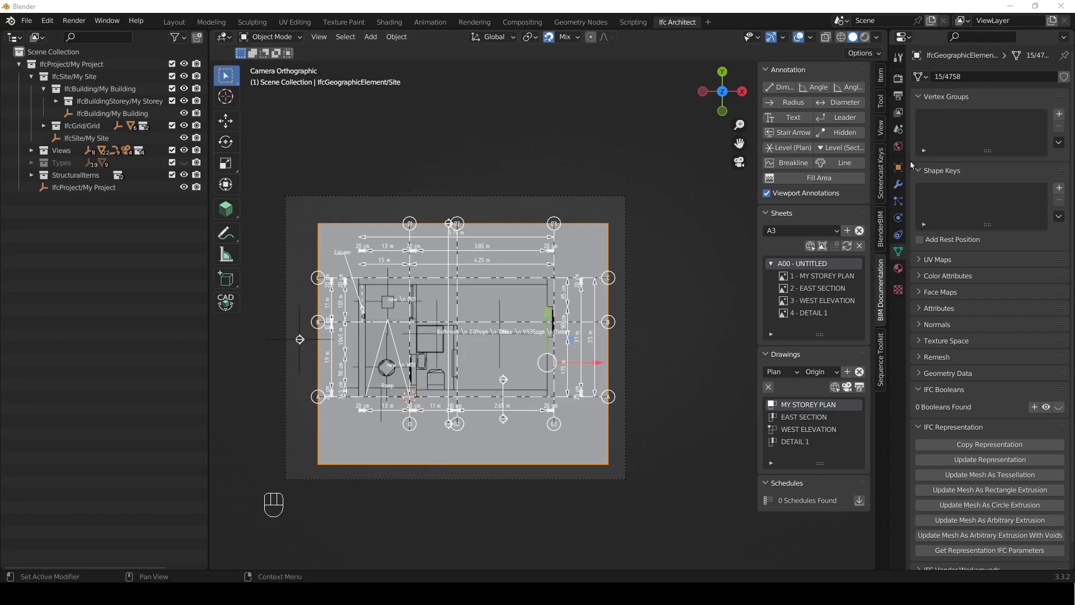
- Select the MY STOREY PLAN camera and expand its IFC property sets to show EPset_Drawing (PLAN_VIEW, 1/50)
{"action": "left_click", "coordinate": [903, 172]}
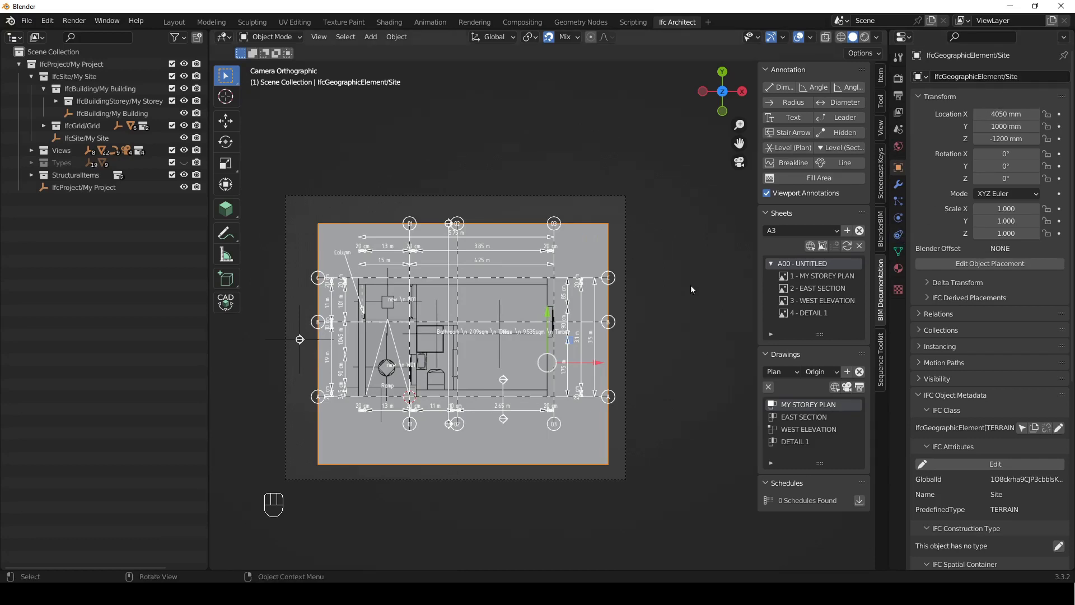
{"action": "left_click", "coordinate": [628, 203]}
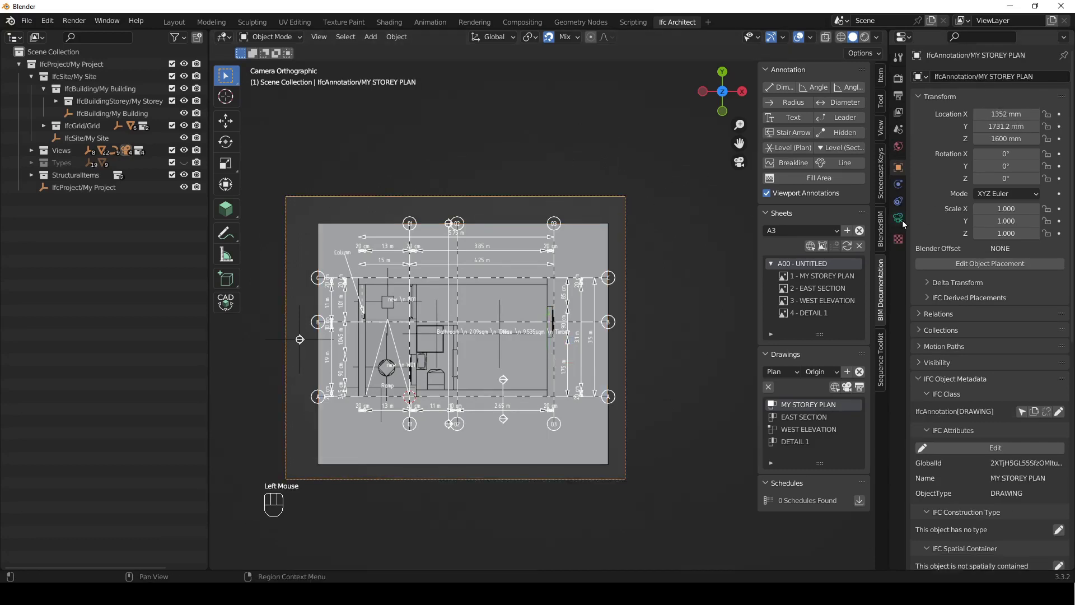
{"action": "left_click_drag", "start_coordinate": [923, 103], "coordinate": [913, 287]}
{"action": "left_click", "coordinate": [921, 183]}
{"action": "left_click_drag", "start_coordinate": [931, 199], "coordinate": [914, 253]}
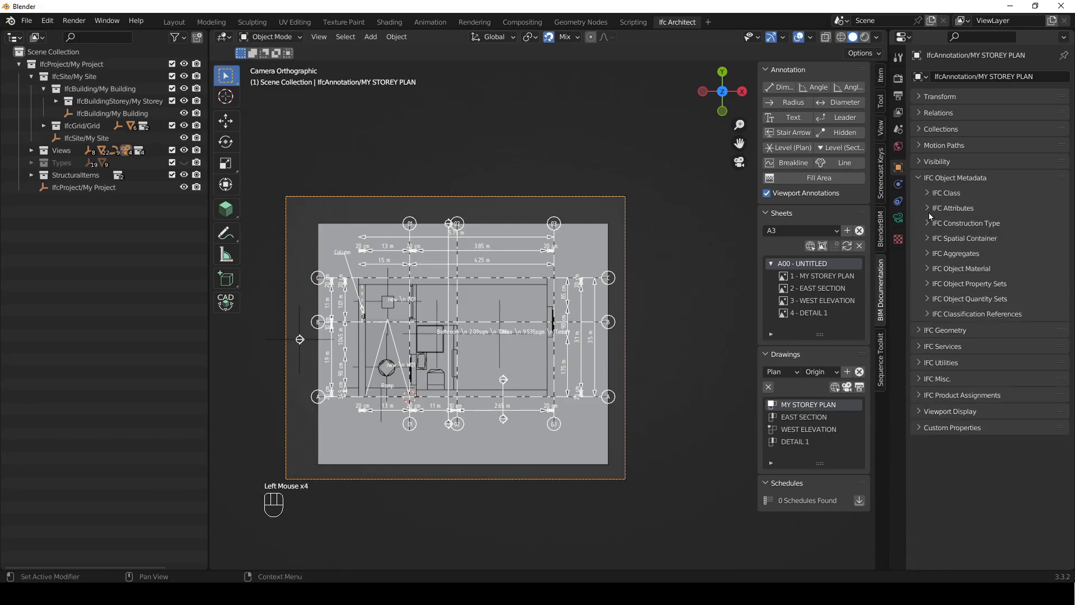
{"action": "left_click", "coordinate": [932, 213]}
{"action": "left_click", "coordinate": [931, 208]}
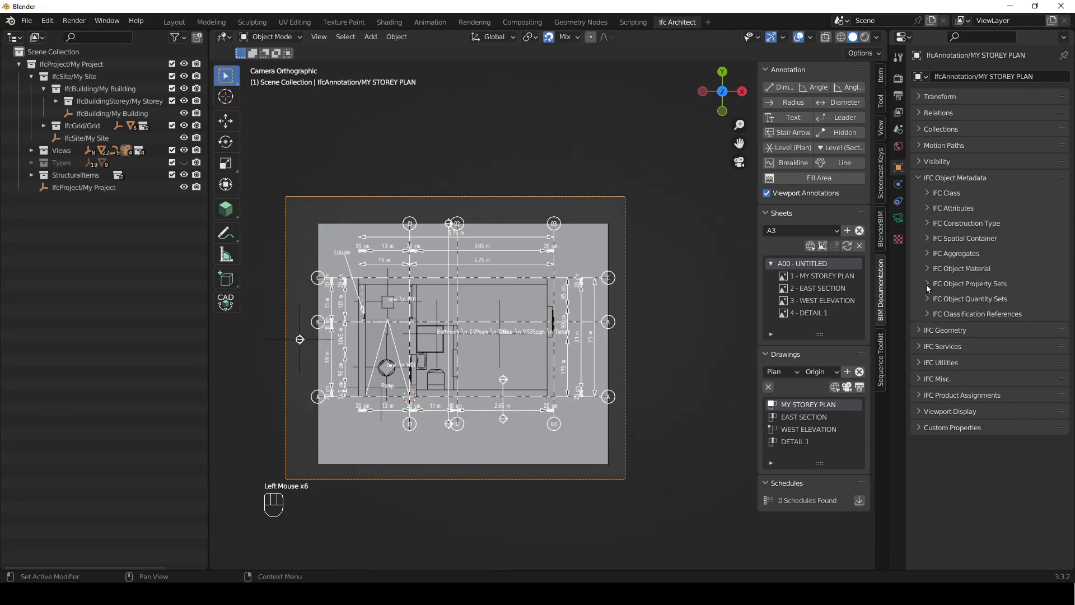
{"action": "left_click", "coordinate": [931, 288]}
- Save EPset_Drawing with Exclude filter IfcGeographicElement[Name="Site"] to leave out the terrain
{"action": "scroll", "scroll_direction": "down", "scroll_amount": 3}
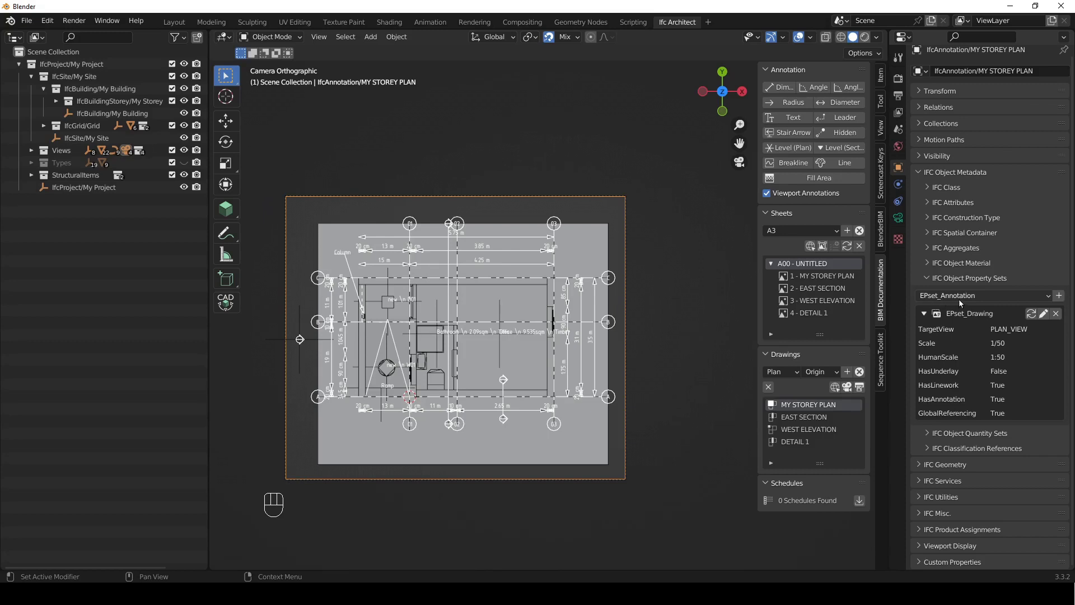
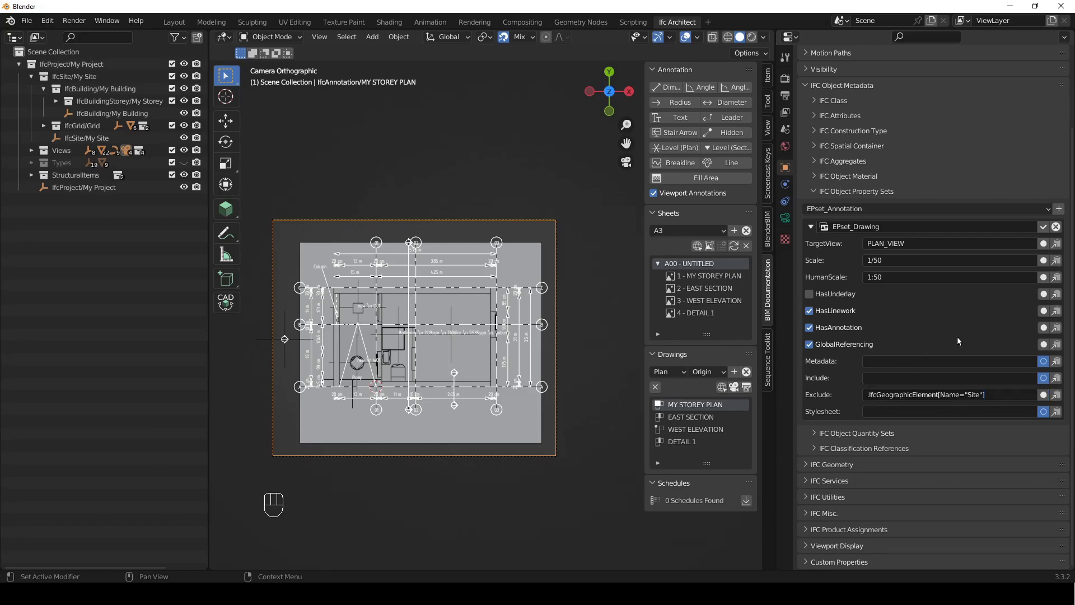
{"action": "left_click", "coordinate": [1050, 232]}
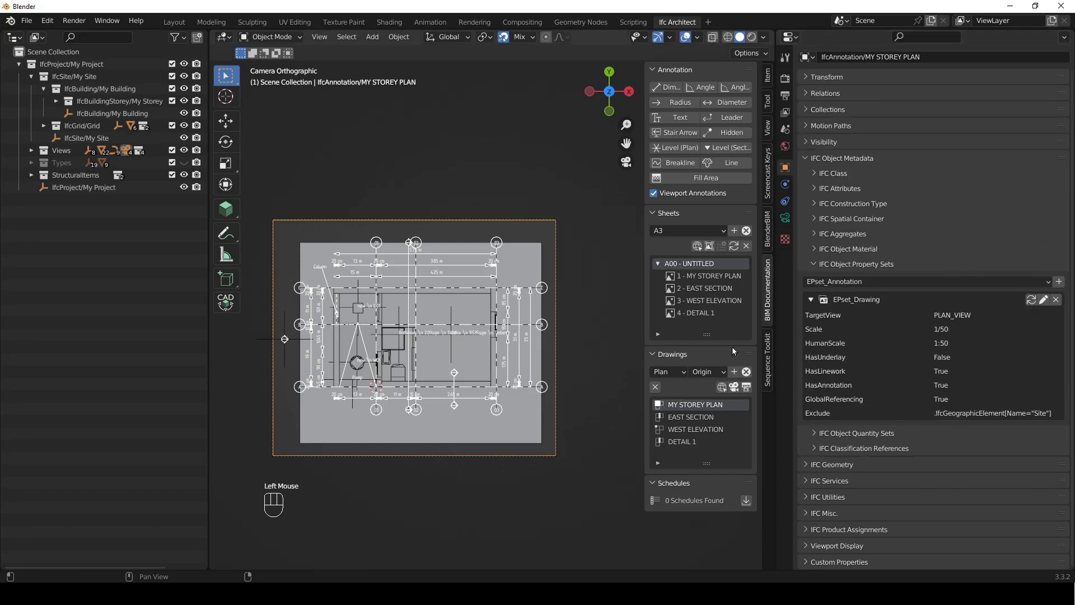
{"action": "left_click", "coordinate": [602, 354]}
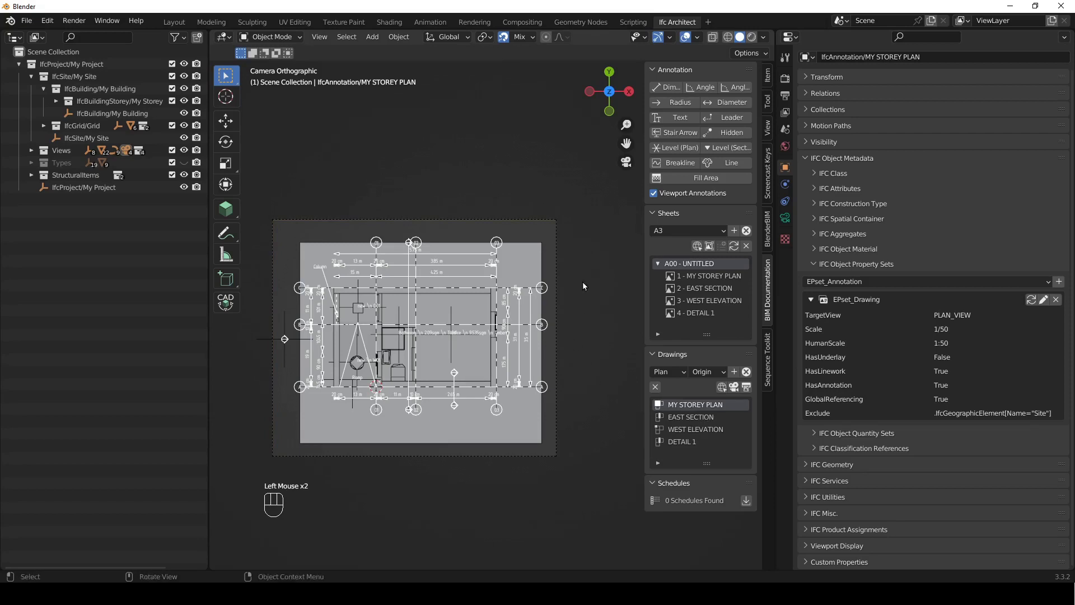
{"action": "left_click", "coordinate": [559, 252]}
- Leave the camera view toward the perspective model to edit the Site terrain mesh
{"action": "left_click", "coordinate": [700, 409]}
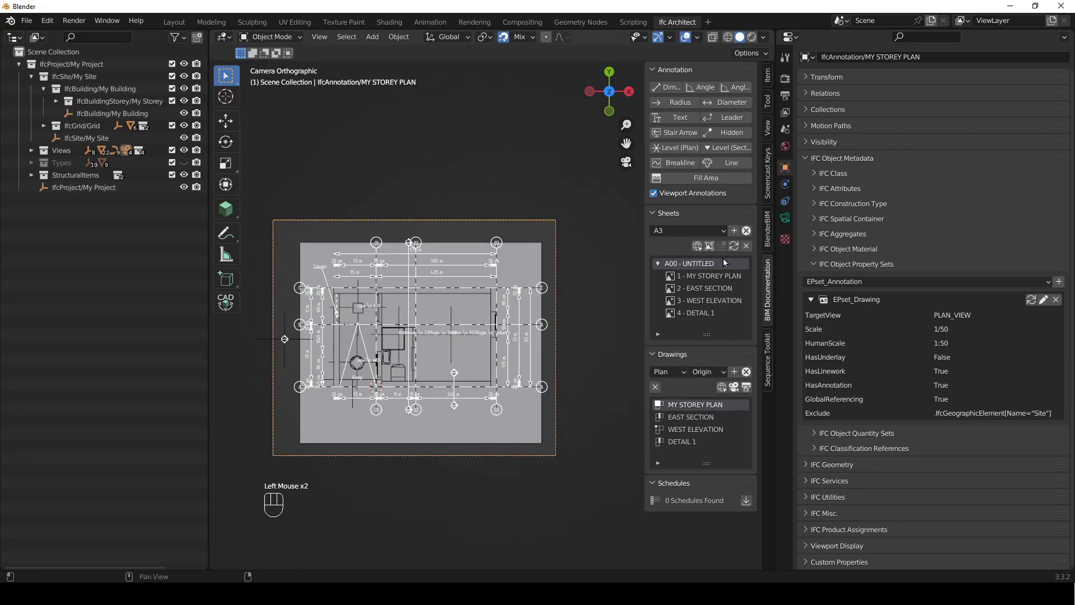
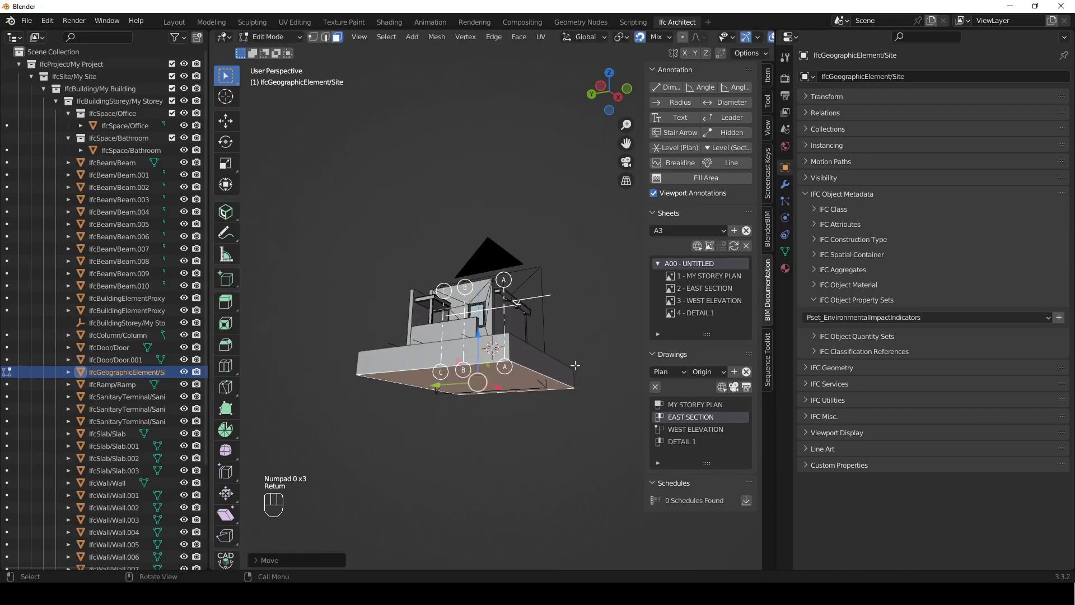
- Finish editing the Site terrain mesh and review its mesh data properties
{"action": "key", "text": "Tab"}
{"action": "left_click", "coordinate": [598, 321]}
{"action": "left_click", "coordinate": [790, 256]}
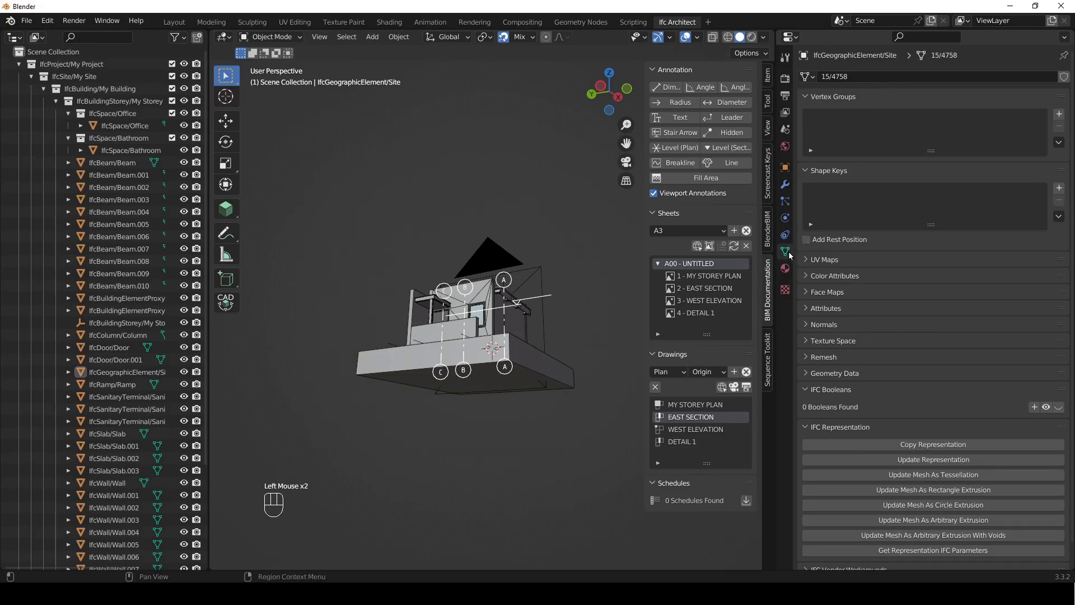
{"action": "left_click", "coordinate": [893, 462]}
{"action": "left_click", "coordinate": [604, 417]}
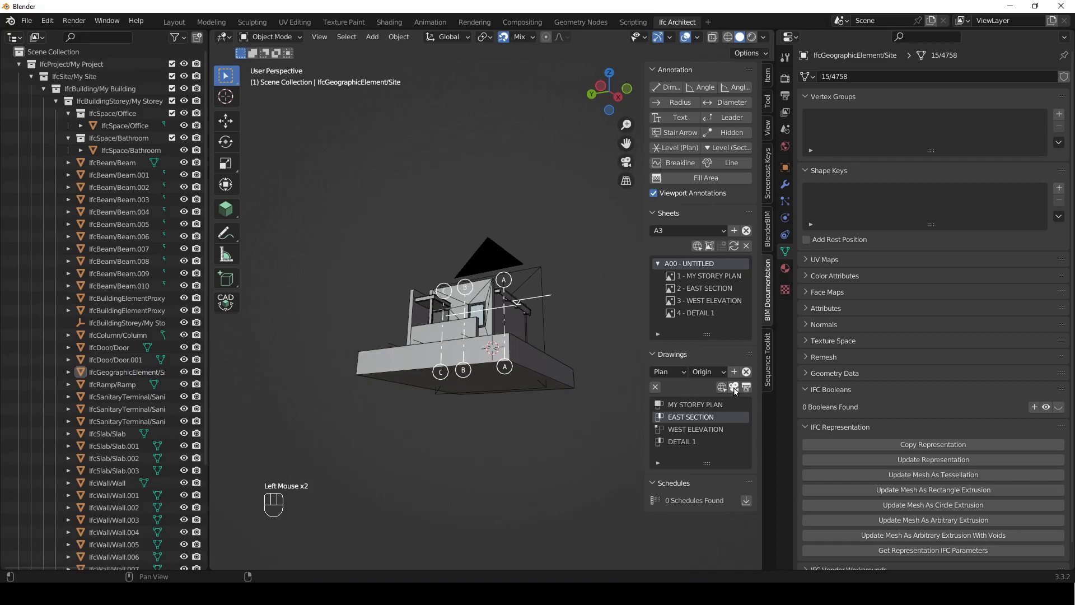
- Activate the EAST SECTION drawing view and start moving its camera along Z
{"action": "left_click", "coordinate": [736, 392]}
{"action": "left_click", "coordinate": [592, 337]}
{"action": "middle_click", "coordinate": [586, 367]}
{"action": "key", "text": "g"}
{"action": "key", "text": "z"}
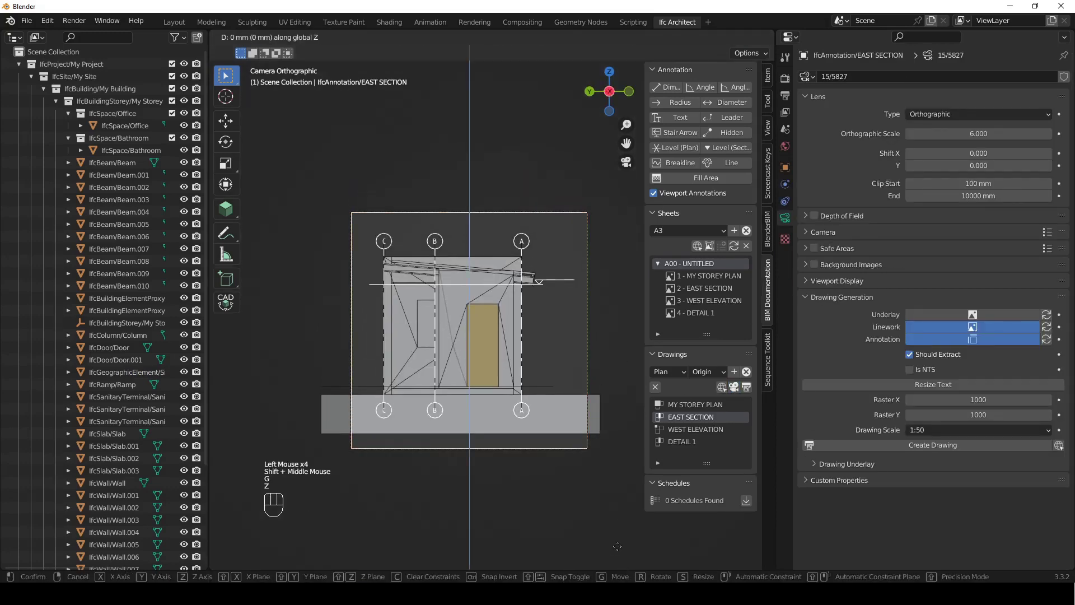